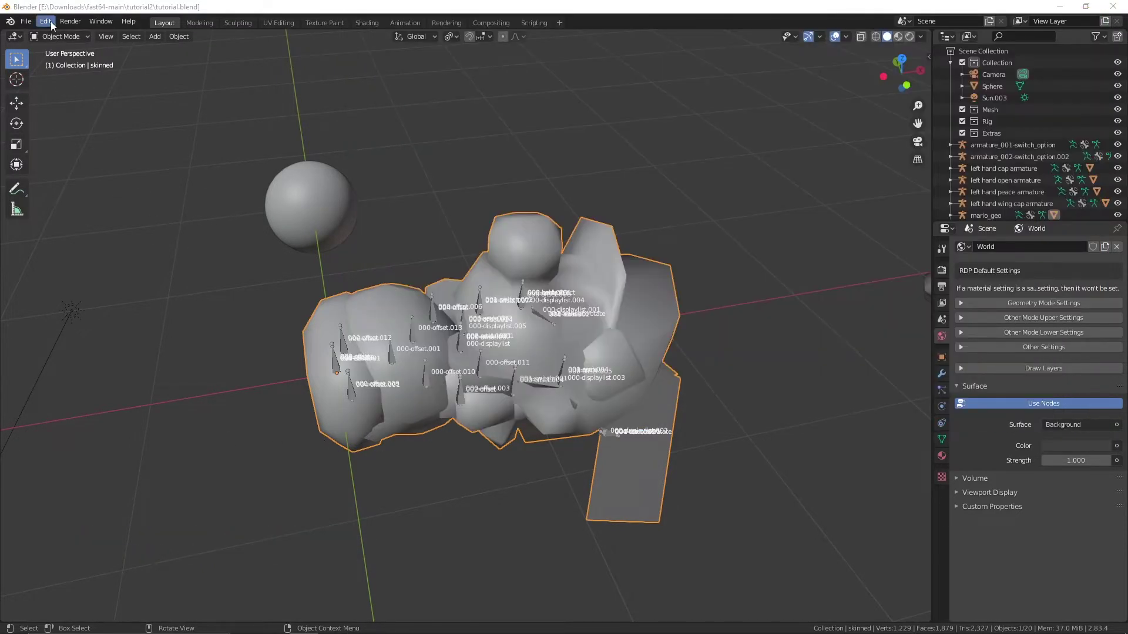
Step: Confirm Fast64 is enabled and set the viewport to Material Preview lit by the Scene World
left_click(56, 29)
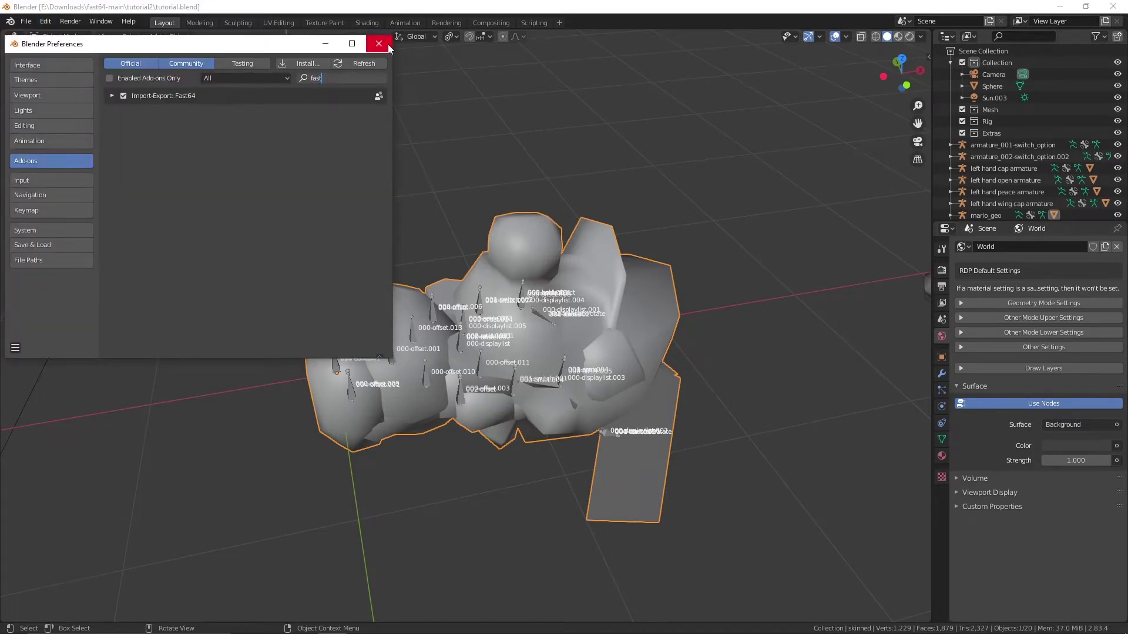
middle_click(508, 319)
middle_click(488, 310)
left_click(905, 44)
left_click(927, 44)
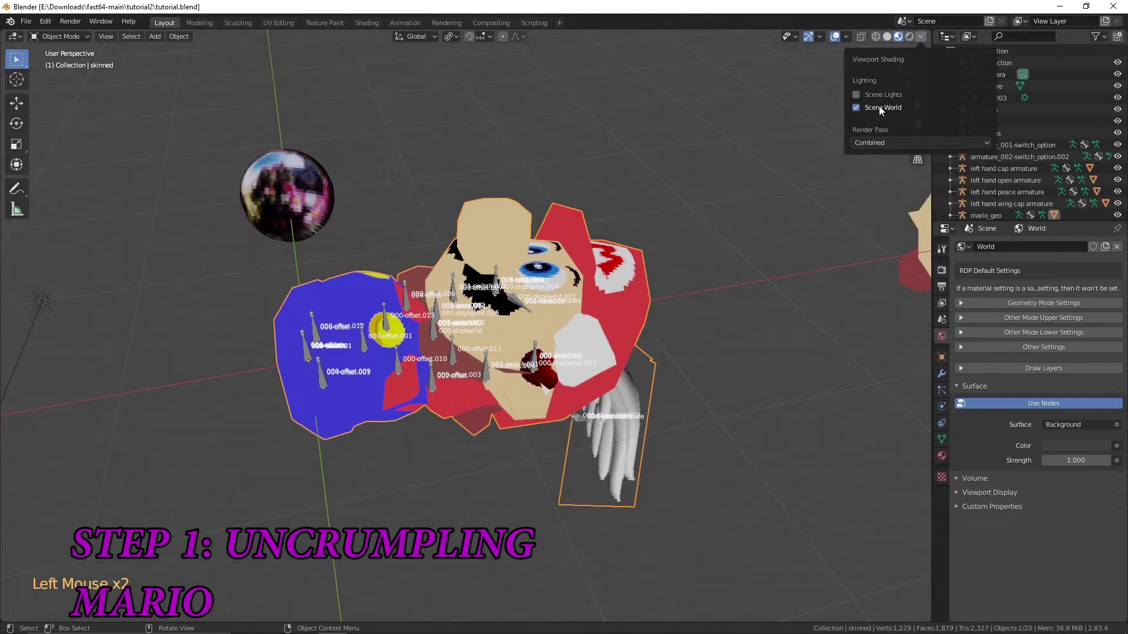
Step: Orbit around the textured Mario and select the mario_geo armature
middle_click(546, 384)
middle_click(650, 430)
middle_click(422, 357)
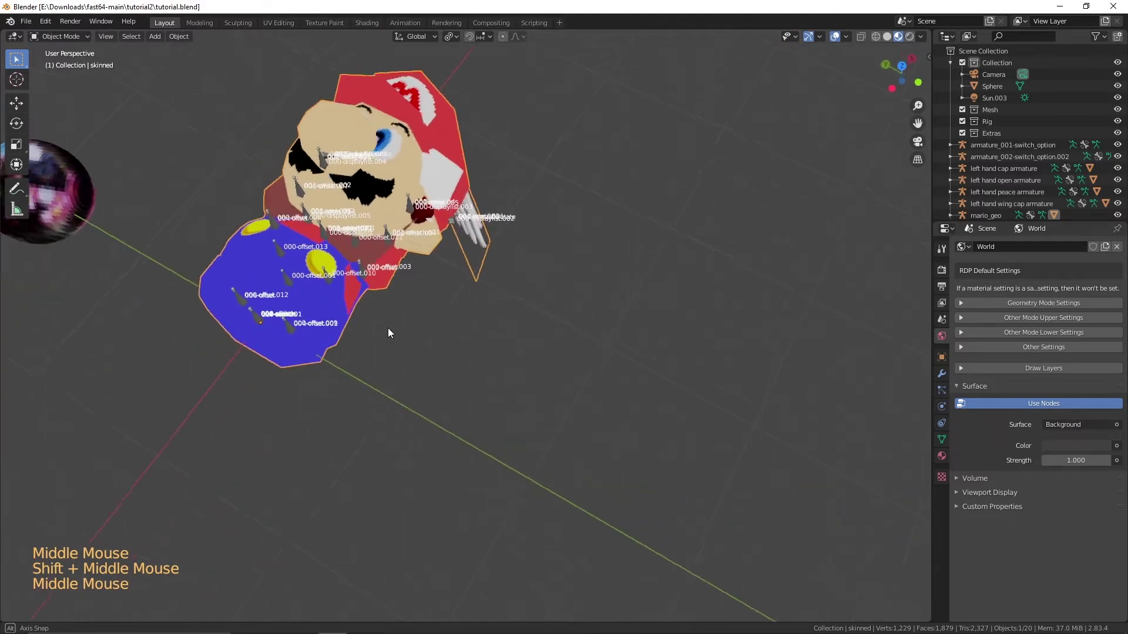
middle_click(426, 348)
middle_click(550, 433)
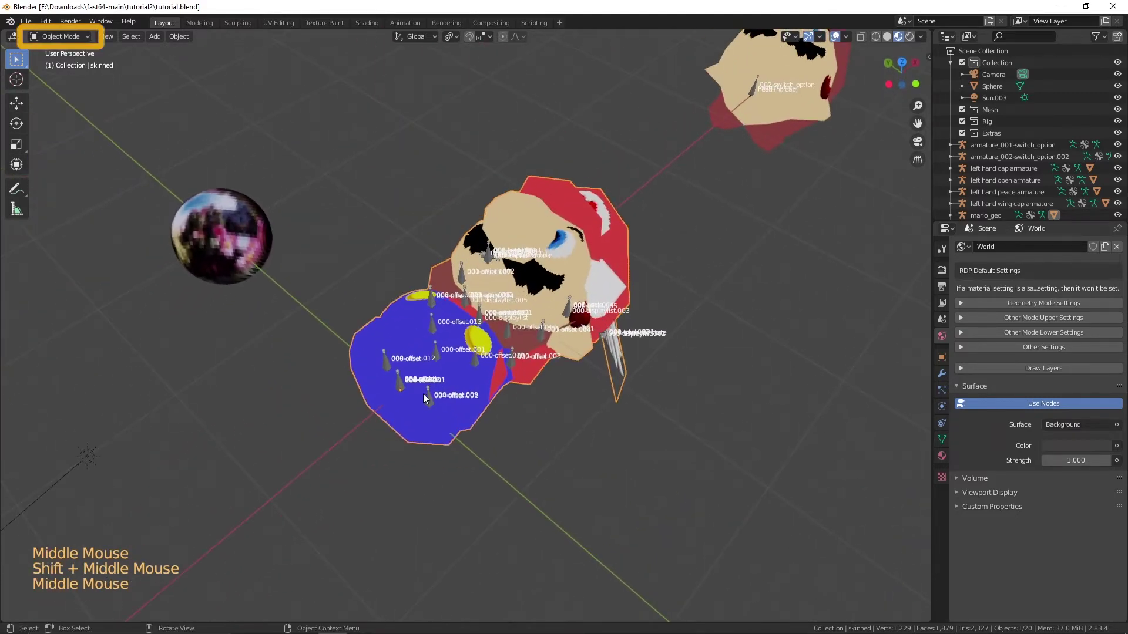
left_click(434, 402)
Step: In Pose Mode, rotate Mario's right and left arm bones out sideways into a T-pose
key("ctrl+Tab")
scroll("up", 3)
middle_click(431, 405)
left_click(322, 430)
left_click(213, 324)
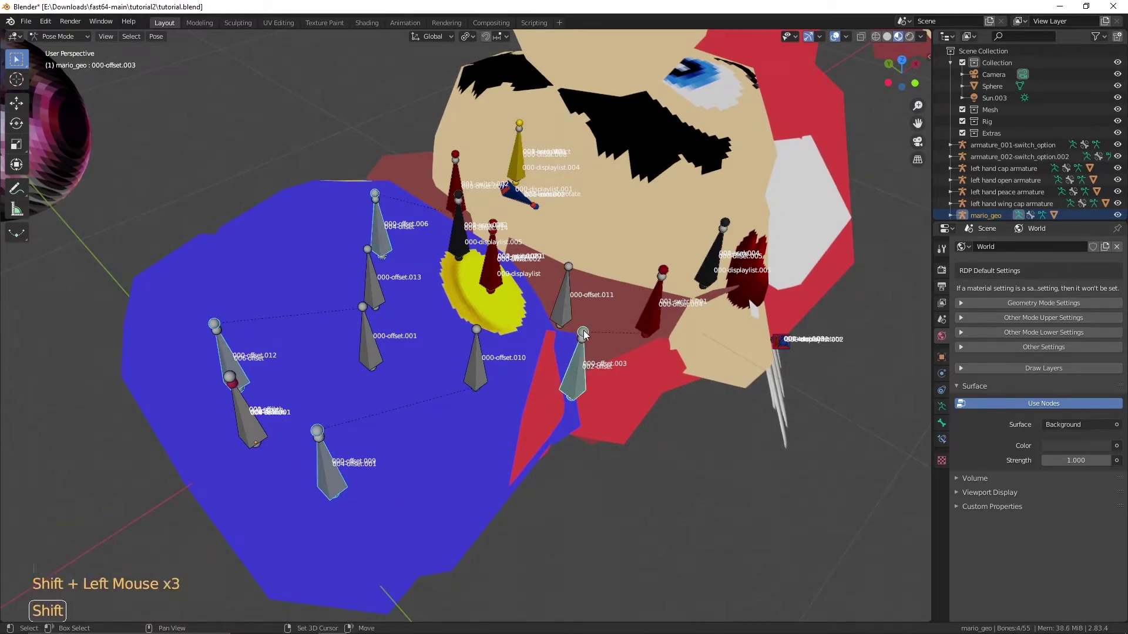
scroll("down", 3)
key("r")
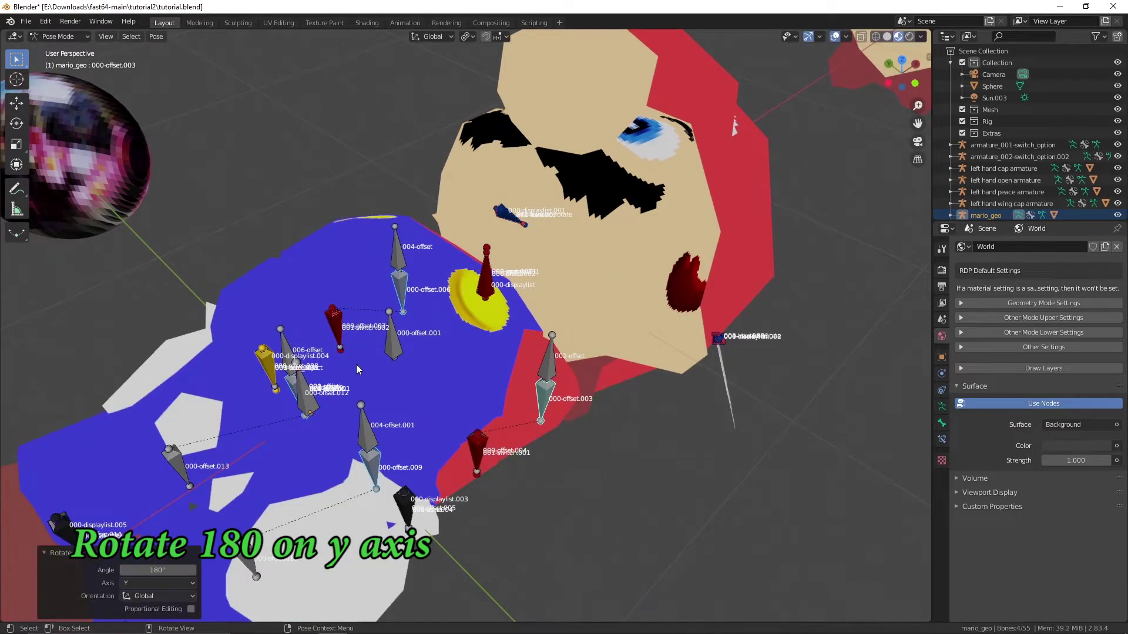
left_click(560, 371)
key("r")
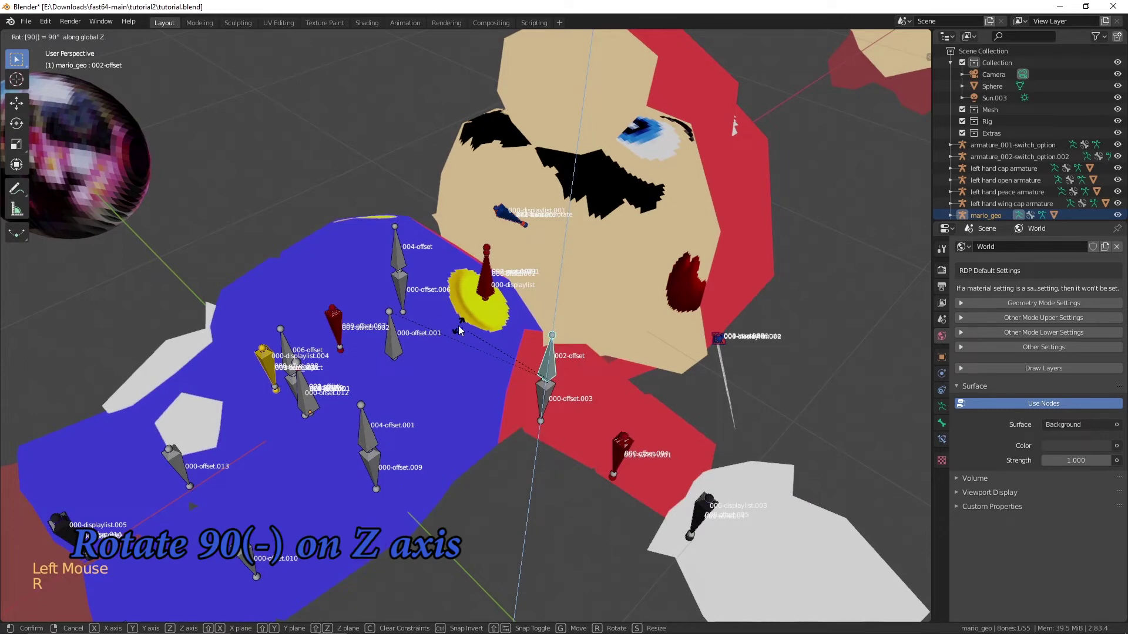
left_click(396, 258)
key("r")
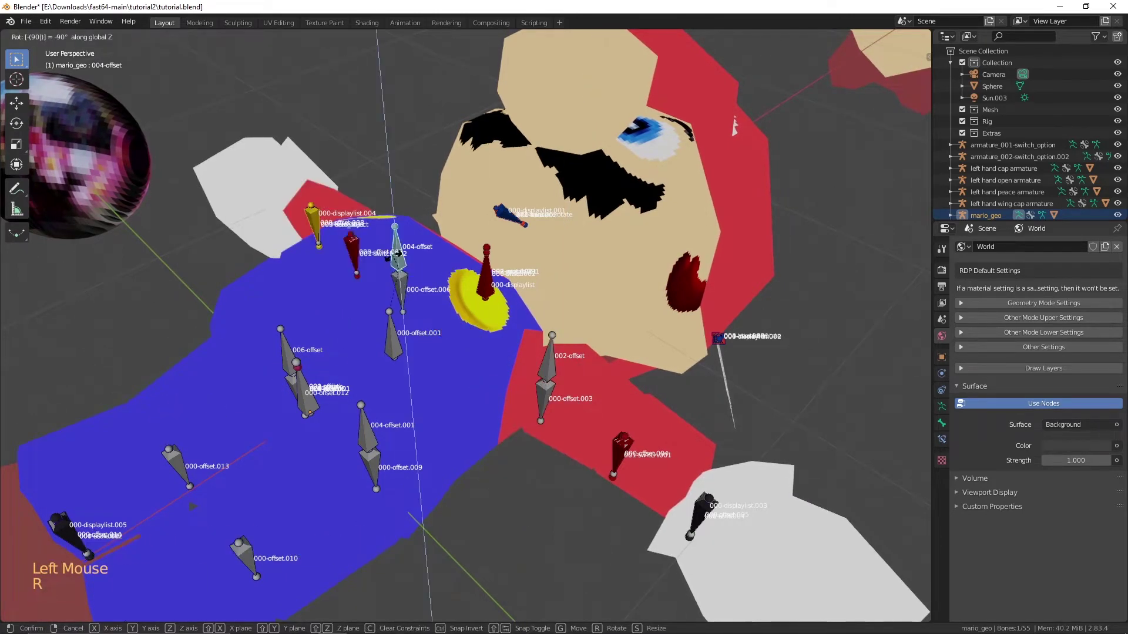
scroll("down", 3)
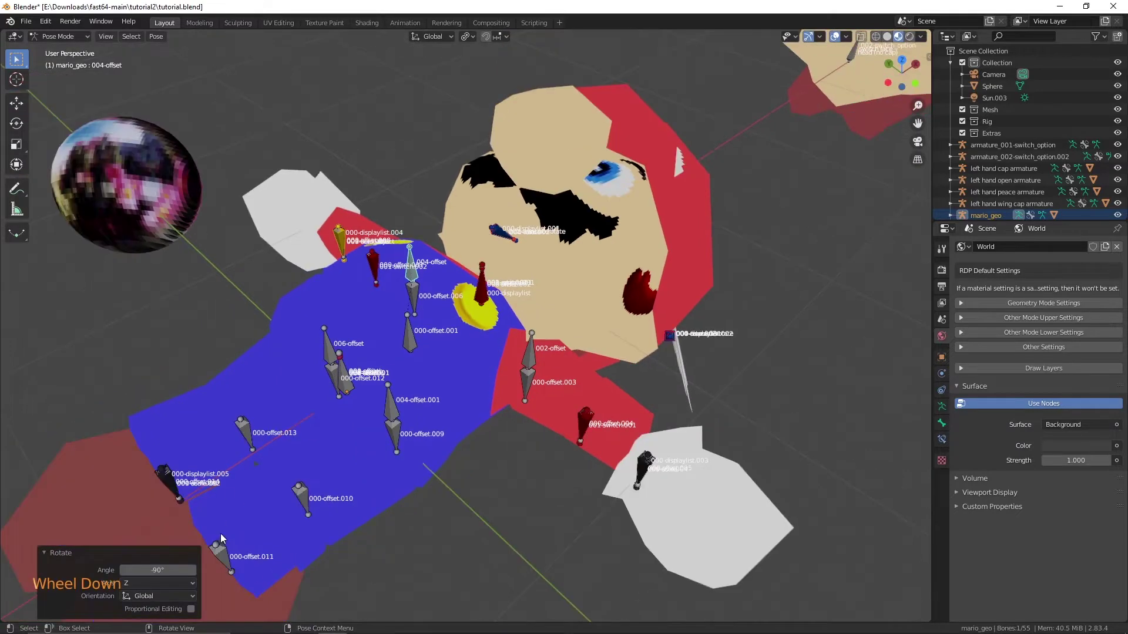
left_click(222, 558)
Step: Select the leg bones down to 000-offset.011 and rotate the leg to hang straight down
middle_click(257, 517)
left_click(280, 398)
scroll("up", 3)
left_click(220, 422)
double_click(218, 419)
left_click(213, 423)
left_click(277, 465)
scroll("down", 3)
key("r")
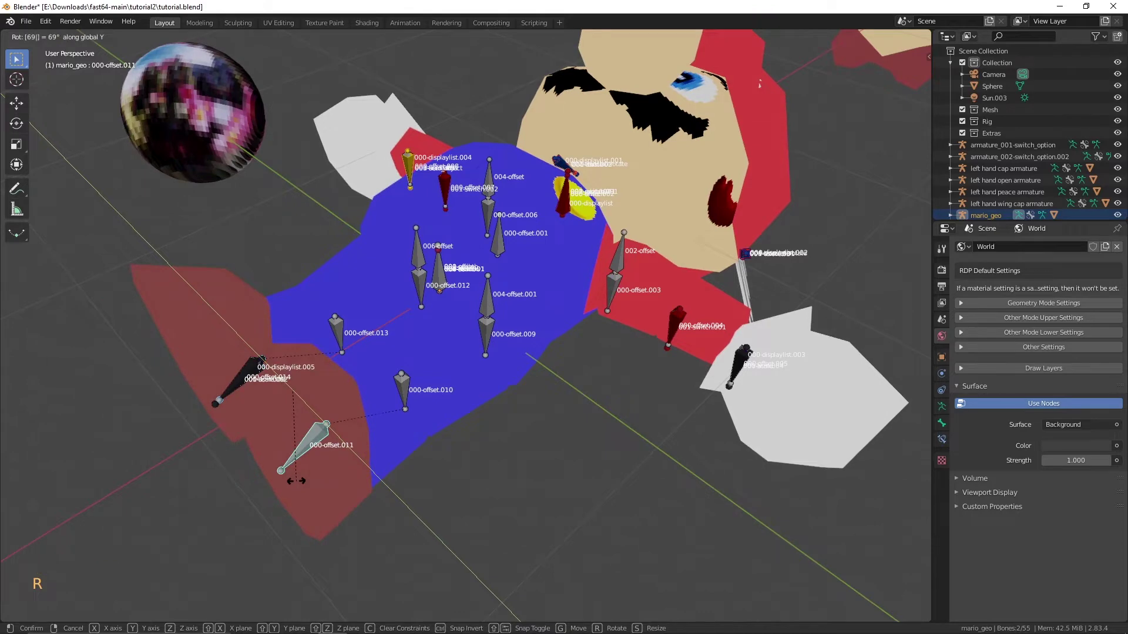
Step: Apply Mario's T-pose as the armature's rest pose via Apply As Rest Pose in the SM64 sidebar
middle_click(641, 333)
key("n")
left_click(927, 158)
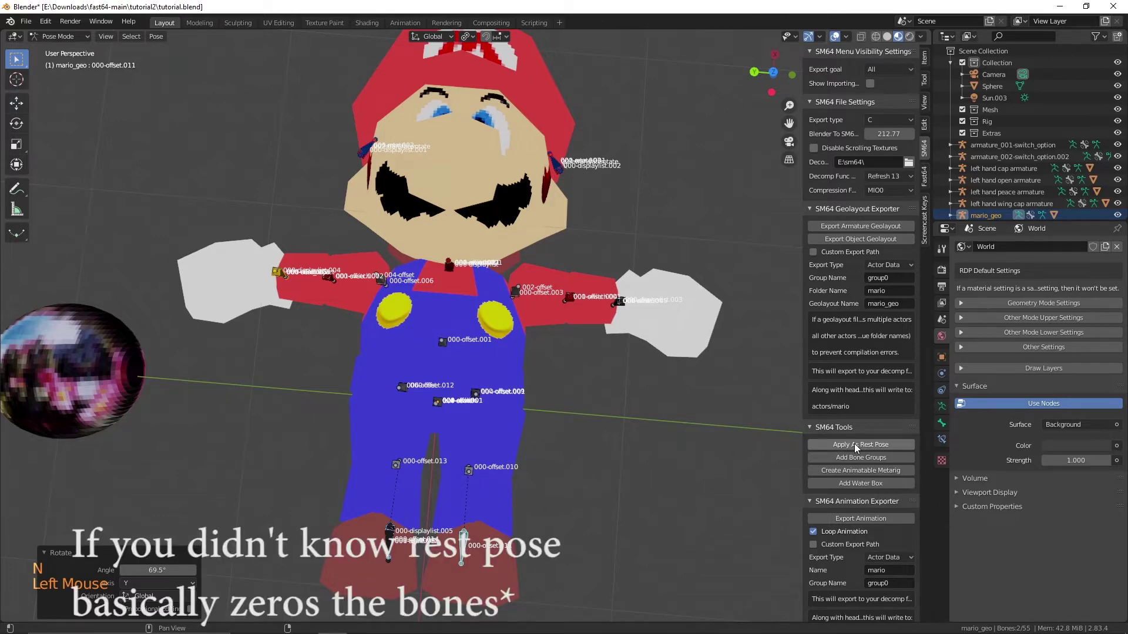
left_click(859, 451)
middle_click(616, 377)
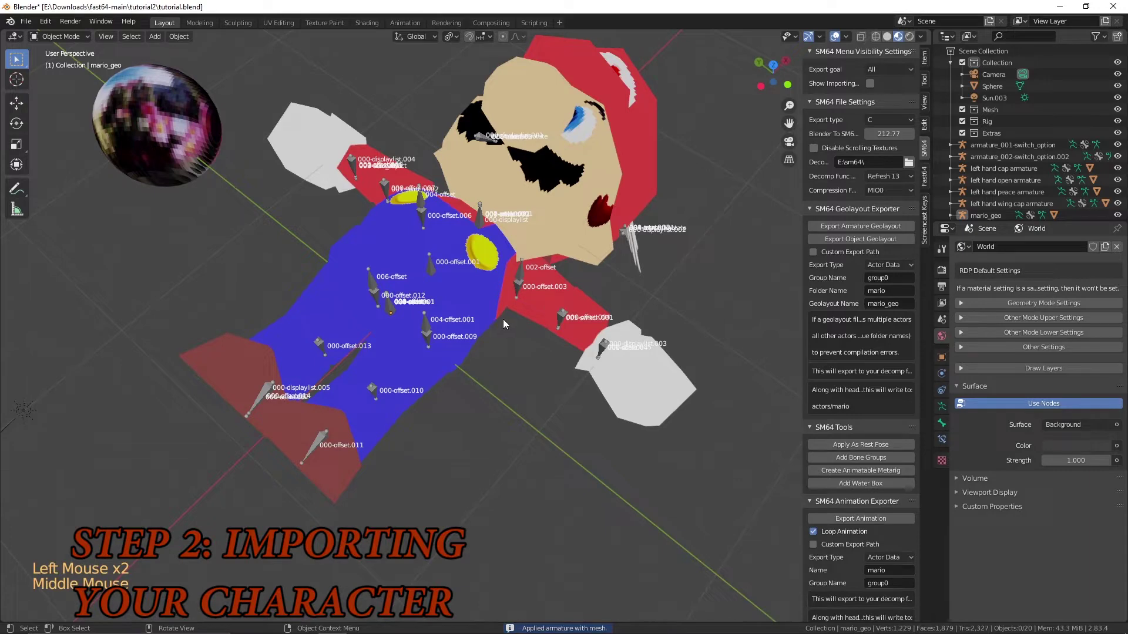
Step: Import the custom character model and rotate it to stand upright
middle_click(496, 314)
scroll("down", 3)
left_click(31, 29)
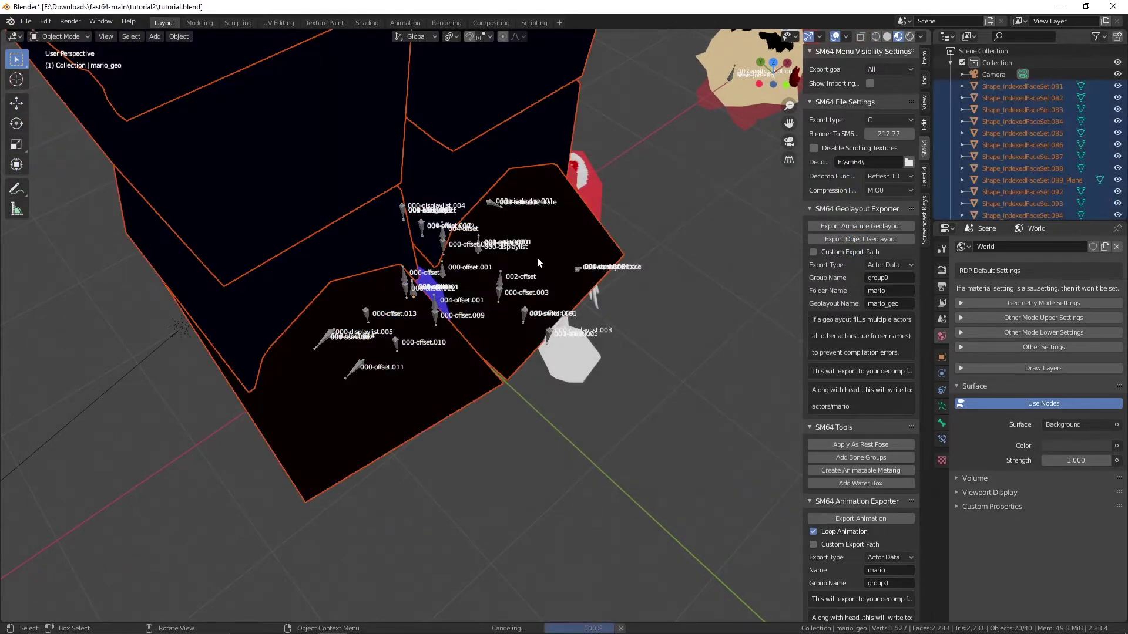
scroll("down", 3)
key("r")
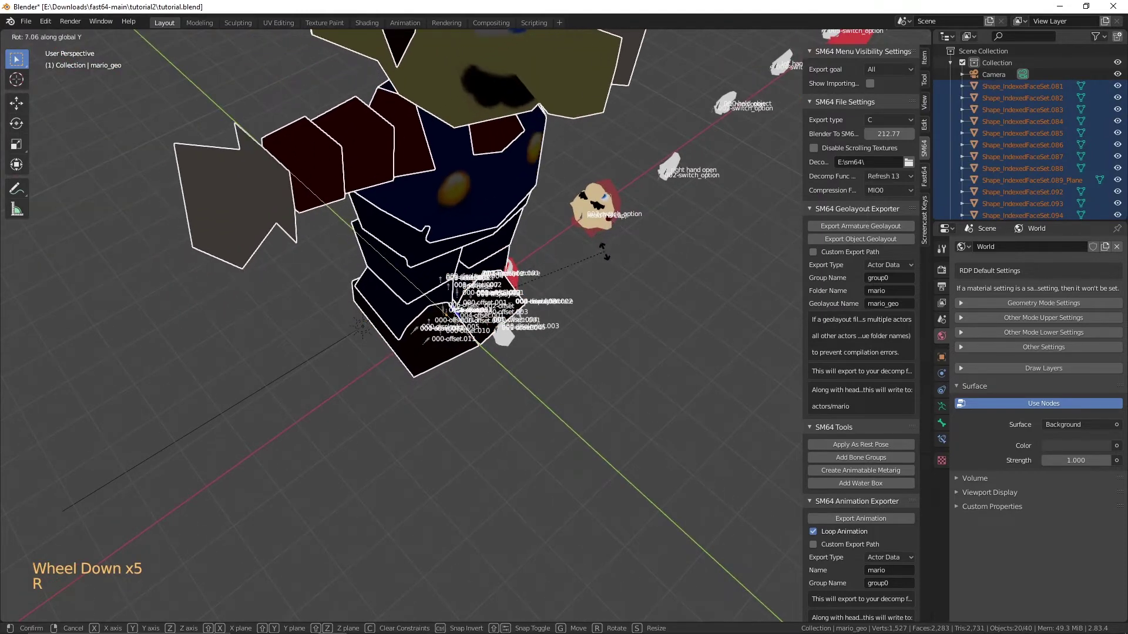
scroll("down", 3)
middle_click(559, 231)
middle_click(523, 232)
Step: Join all the character's Shape_IndexedFaceSet pieces into one mesh and merge duplicate vertices by distance
left_click(528, 257)
key("ctrl+j")
middle_click(544, 253)
middle_click(540, 322)
key("Tab")
left_click(109, 44)
key("m")
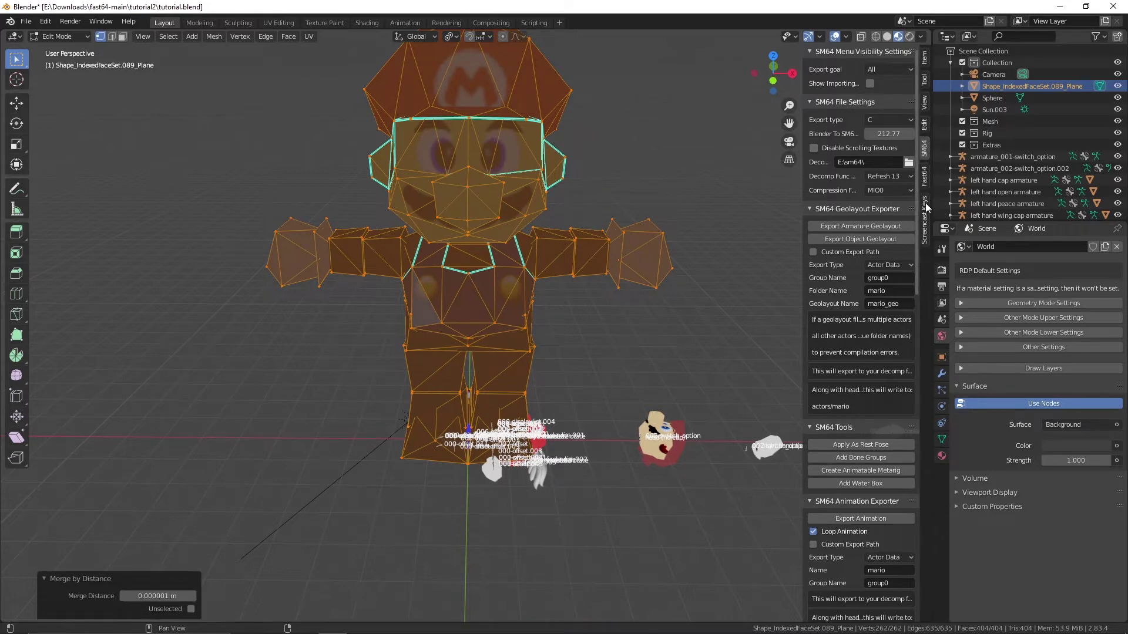
Step: Back in Object Mode, run the Fast64 Principled BSDF to F3D Converter on the character's materials
left_click(928, 189)
left_click(880, 79)
key("Tab")
left_click(861, 75)
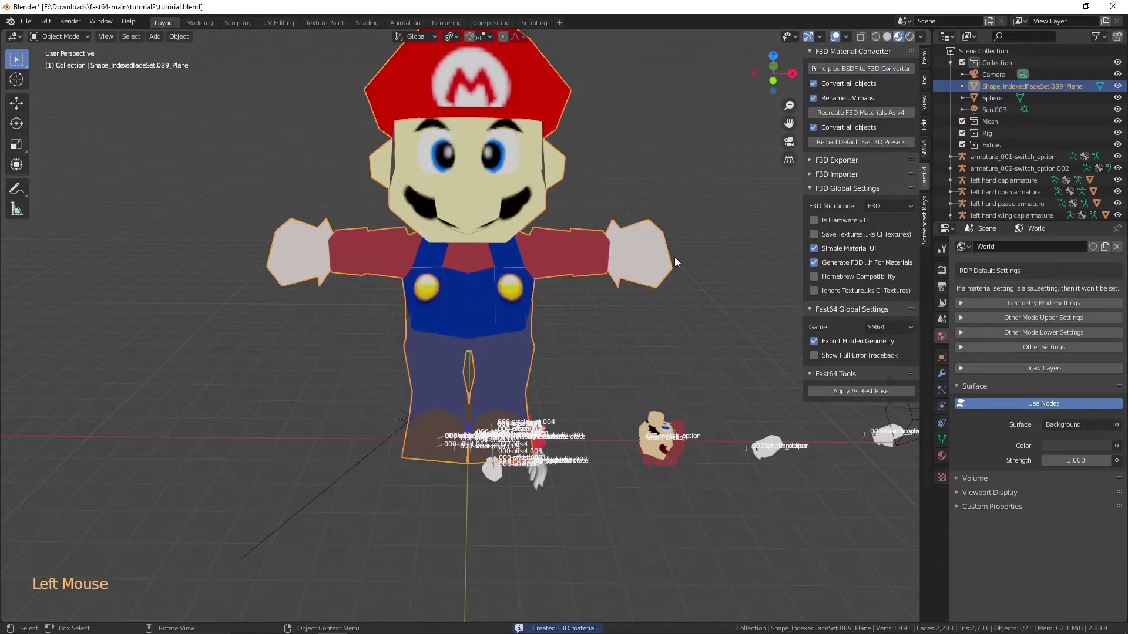
Step: Rotate the character -90 degrees about Z to face the same way as Mario
key("r")
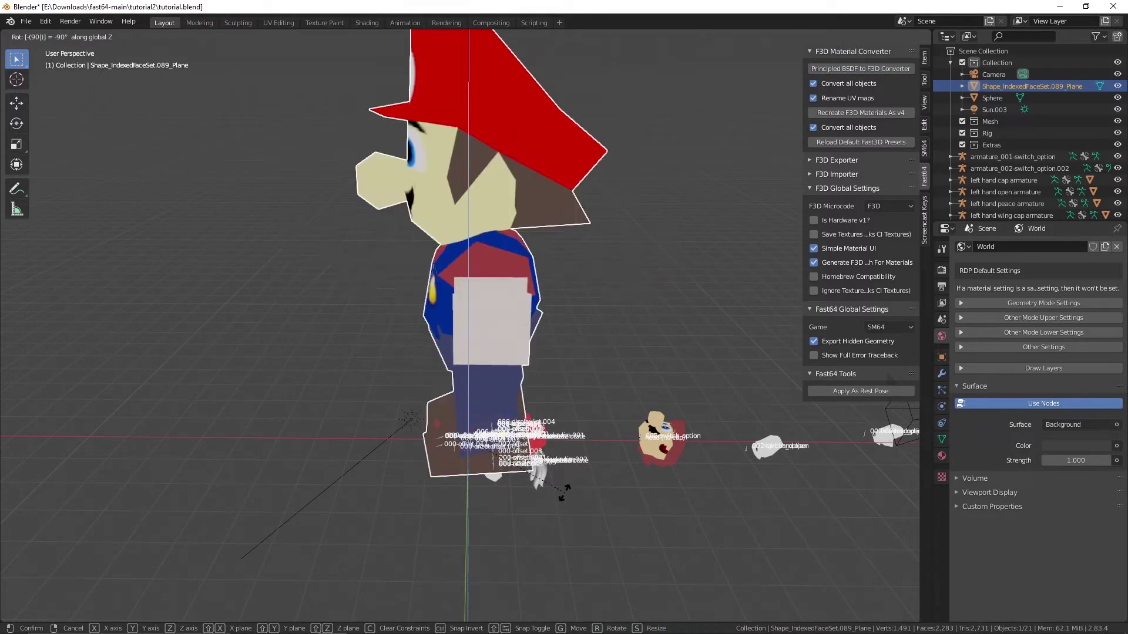
key("r")
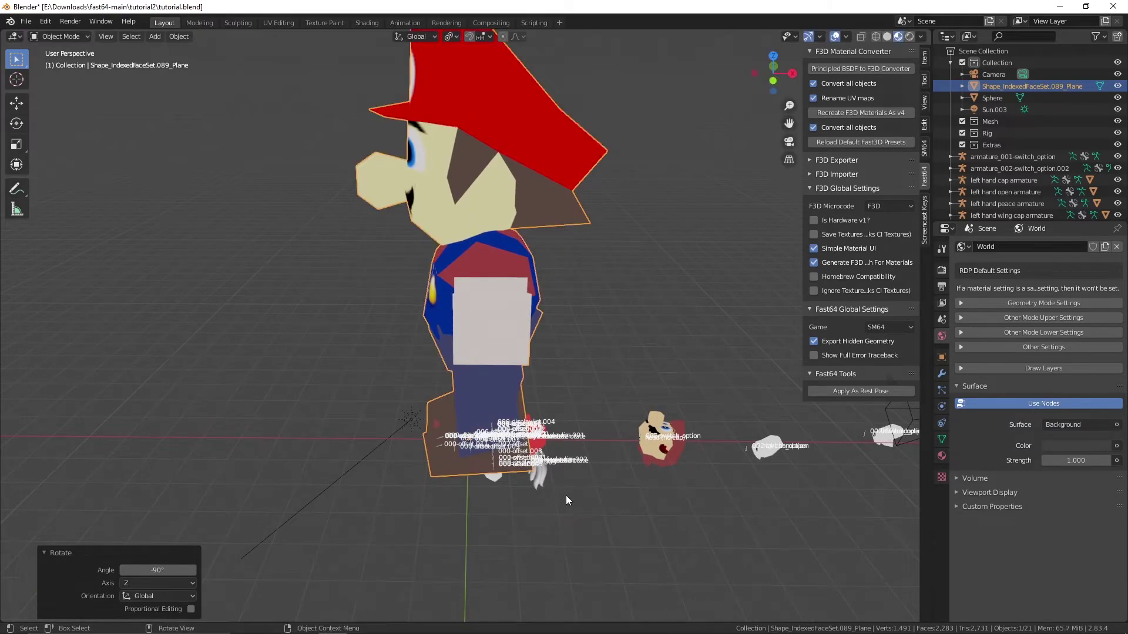
key("s")
key("r")
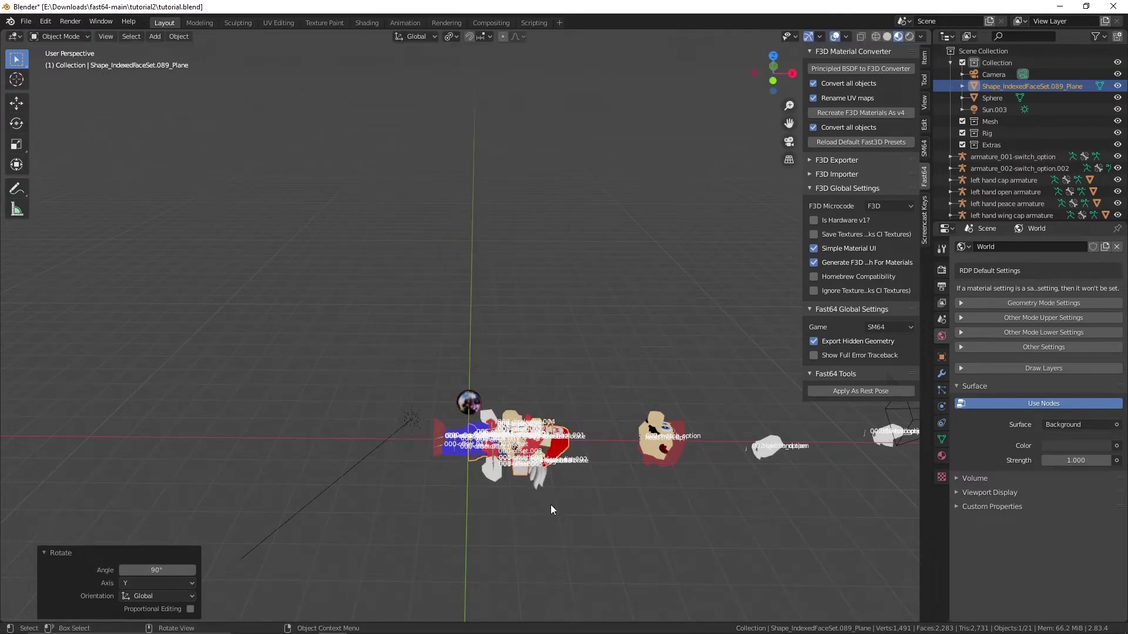
scroll("up", 3)
scroll("down", 3)
Step: Move the character onto Mario and scale it up to roughly his size
middle_click(552, 456)
middle_click(649, 436)
scroll("up", 3)
middle_click(623, 340)
key("g")
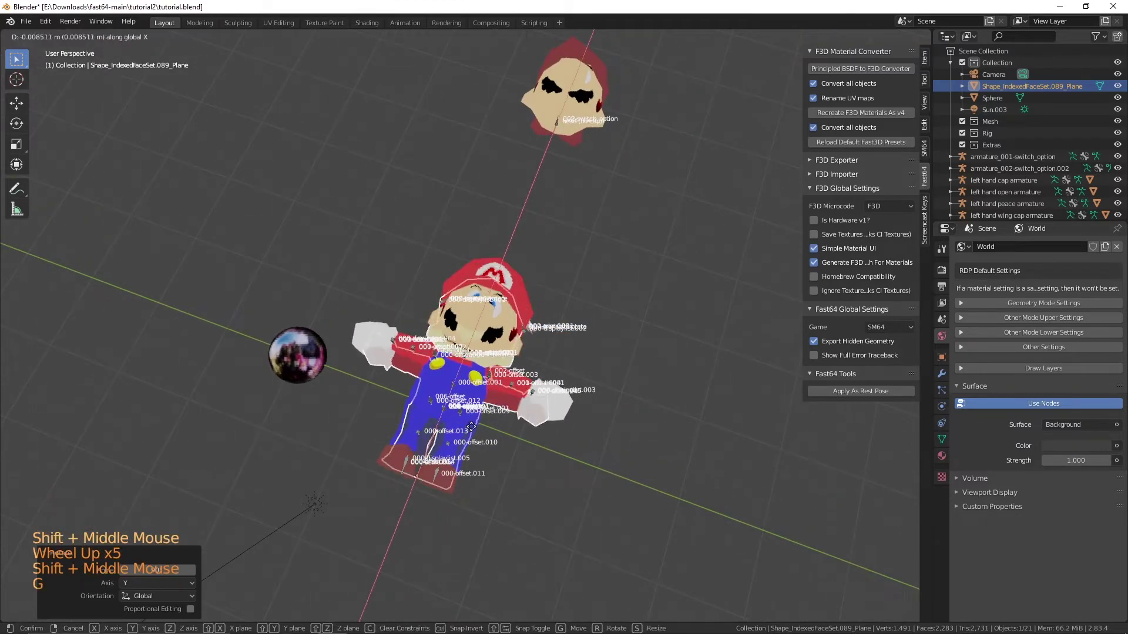
key("s")
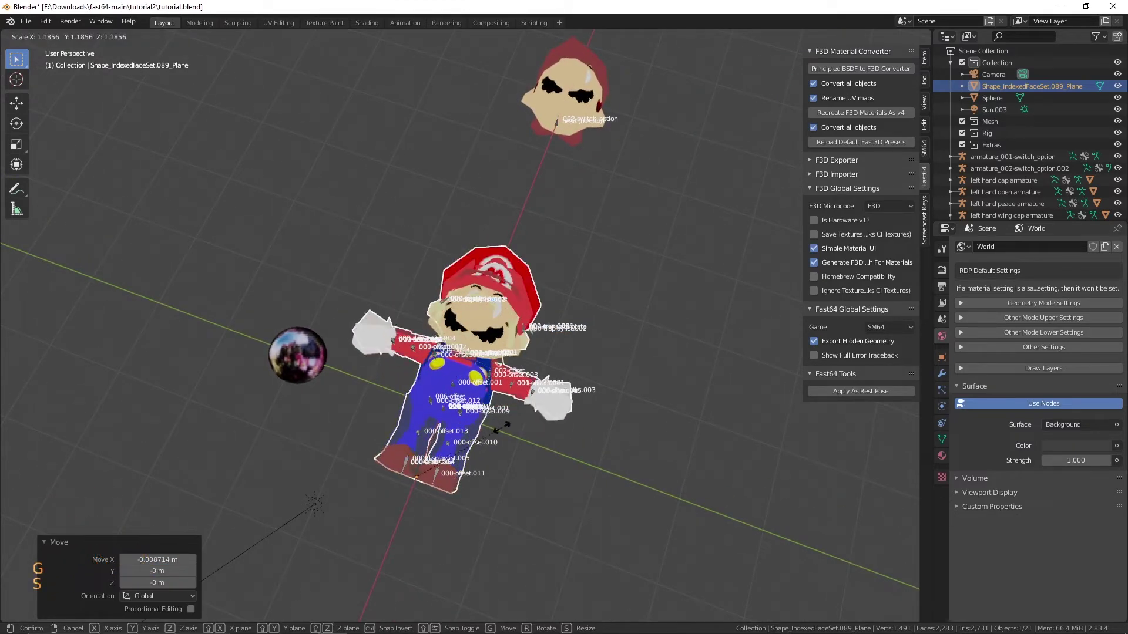
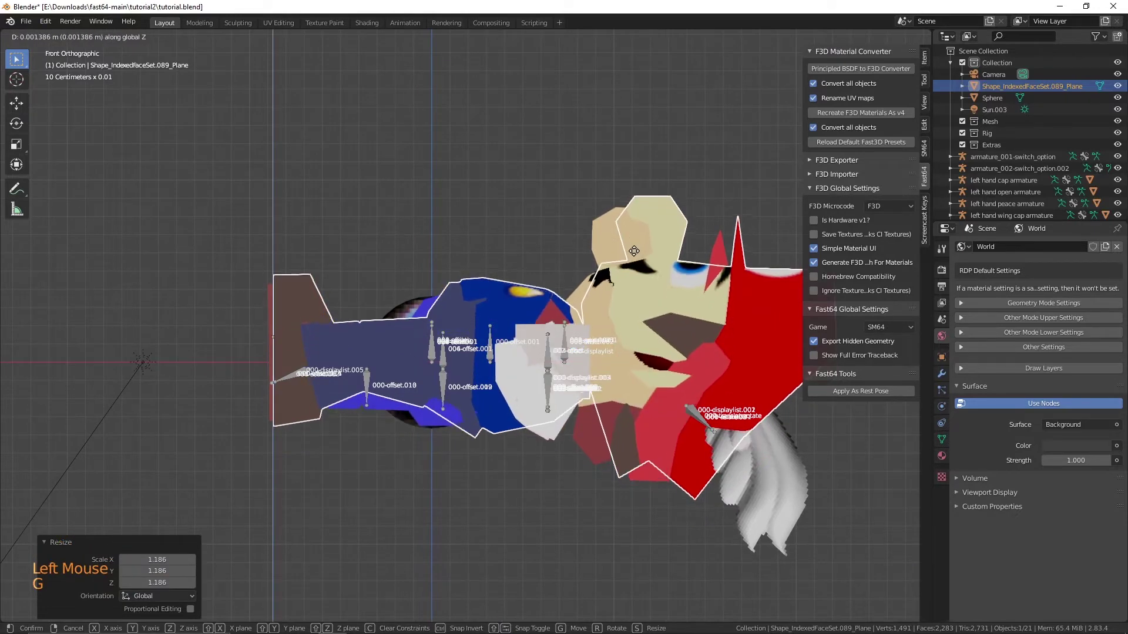
Step: Nudge the character vertically to line up over Mario and add the skinned Mario mesh to the selection
key("g")
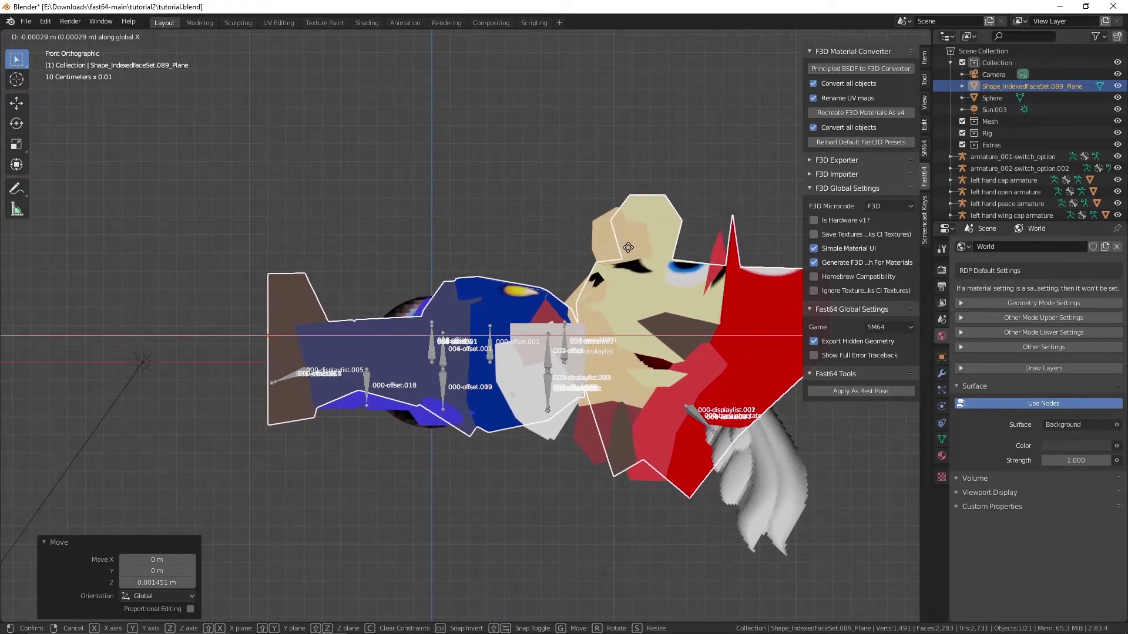
middle_click(583, 335)
left_click(510, 328)
middle_click(508, 320)
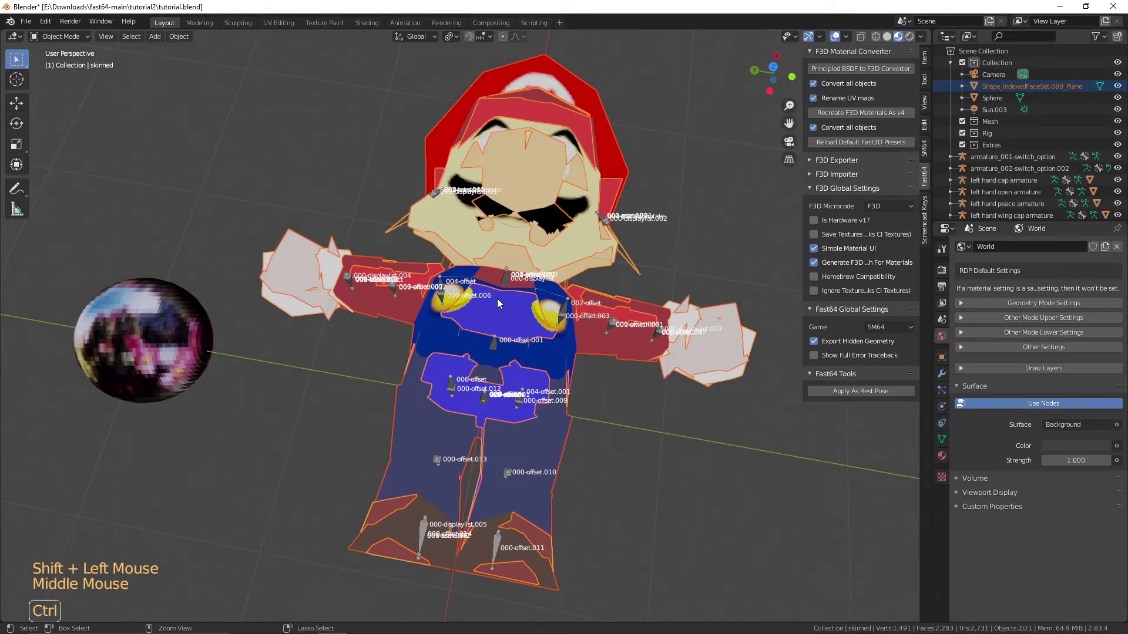
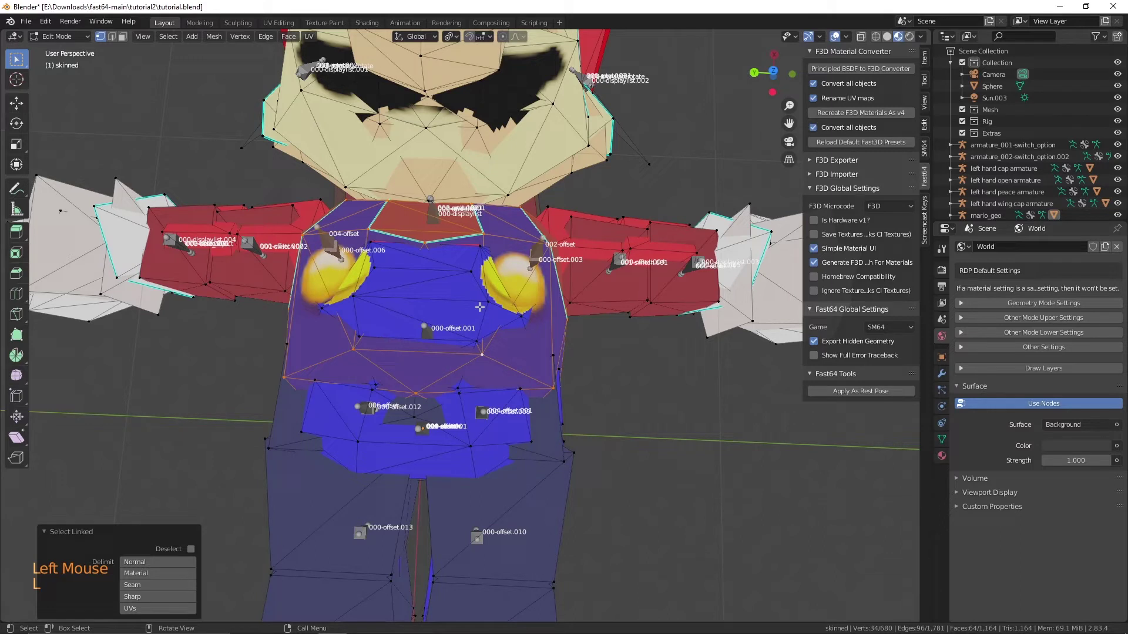
Step: In Edit Mode, show vertex weights in the Item sidebar and check a chest vertex's 000-offset weight
left_click(889, 201)
left_click(928, 68)
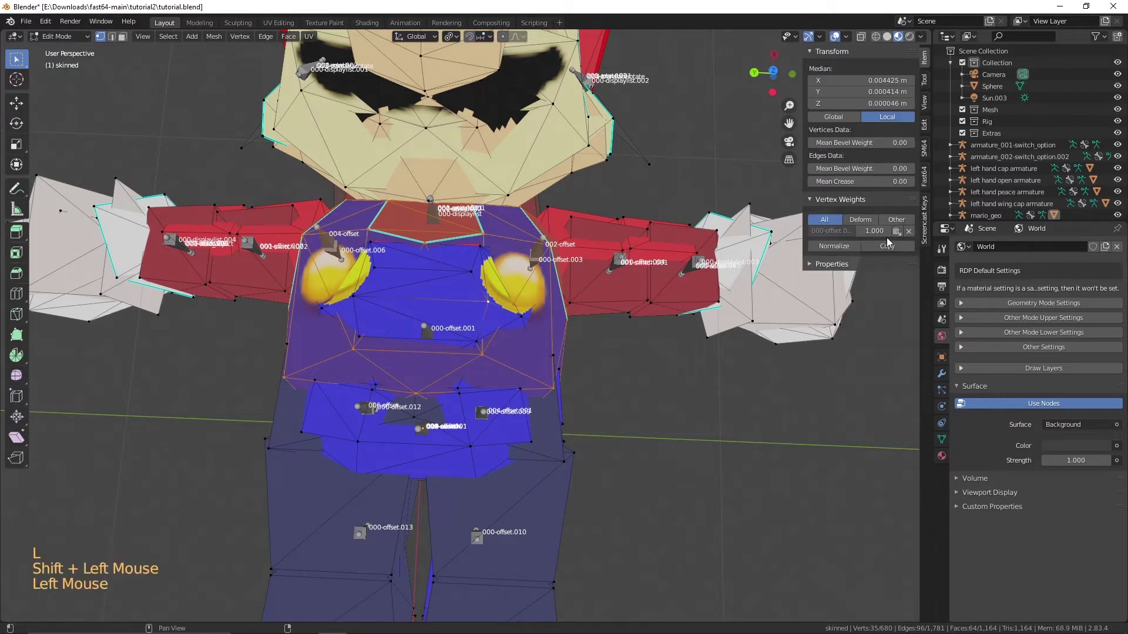
left_click(889, 252)
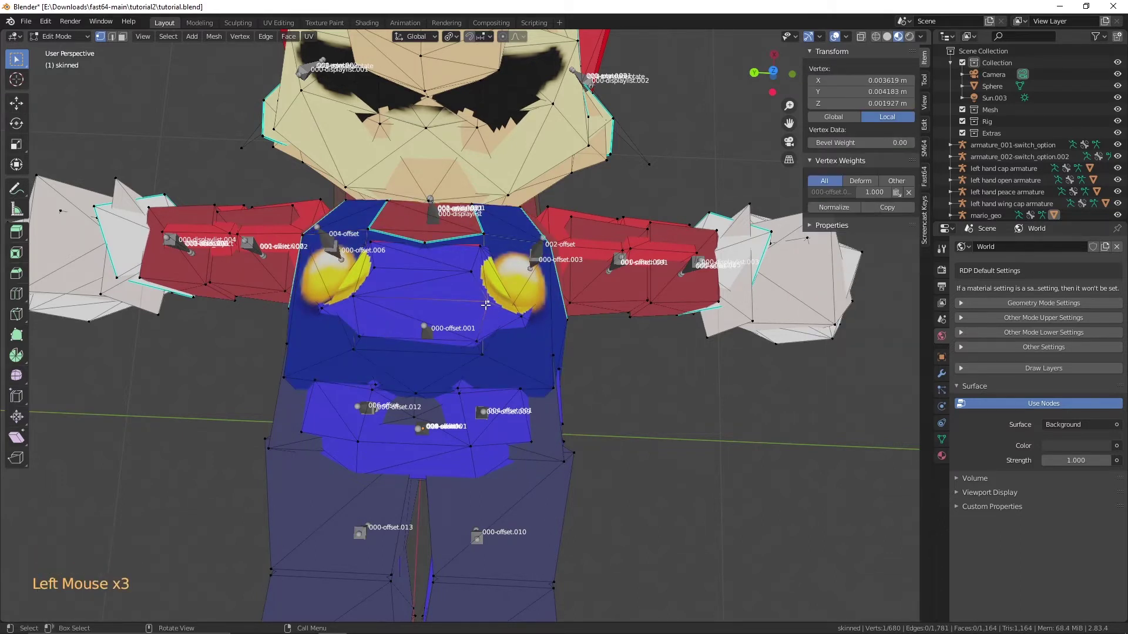
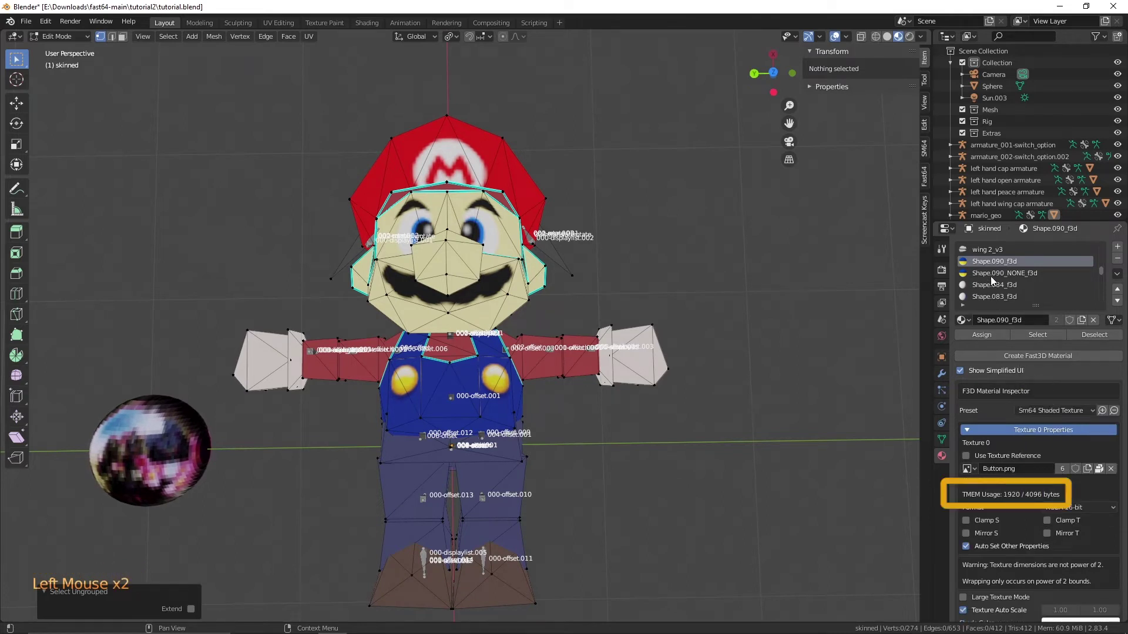
Step: Inspect the Shape.090_NONE_f3d material's texture format to compare with Shape.090_f3d
left_click(994, 279)
left_click(1048, 431)
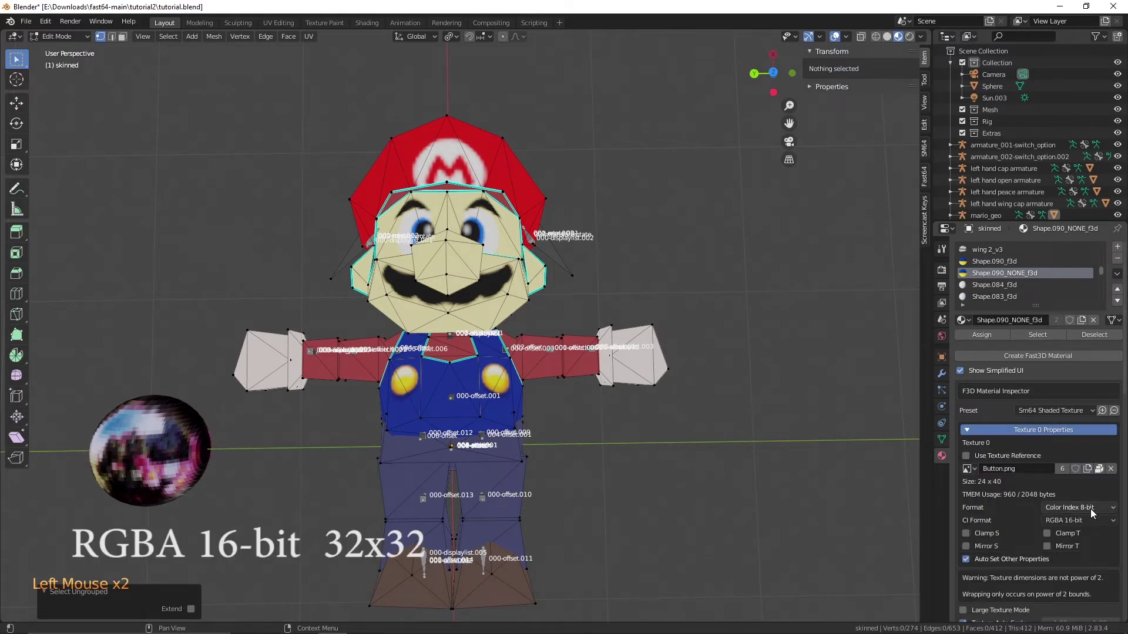
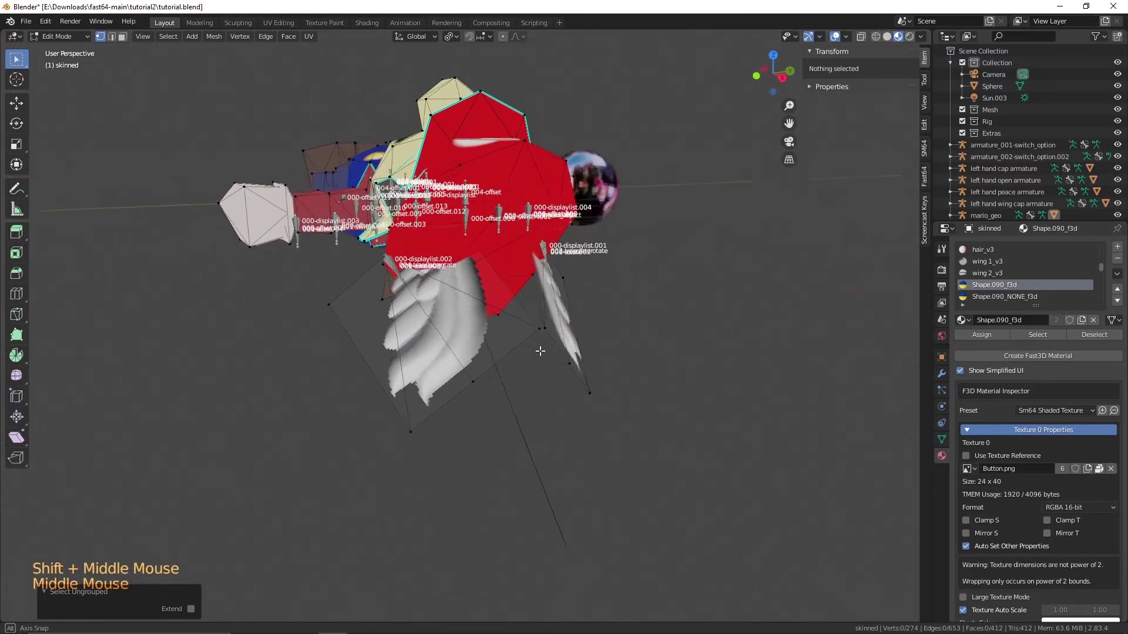
scroll("down", 3)
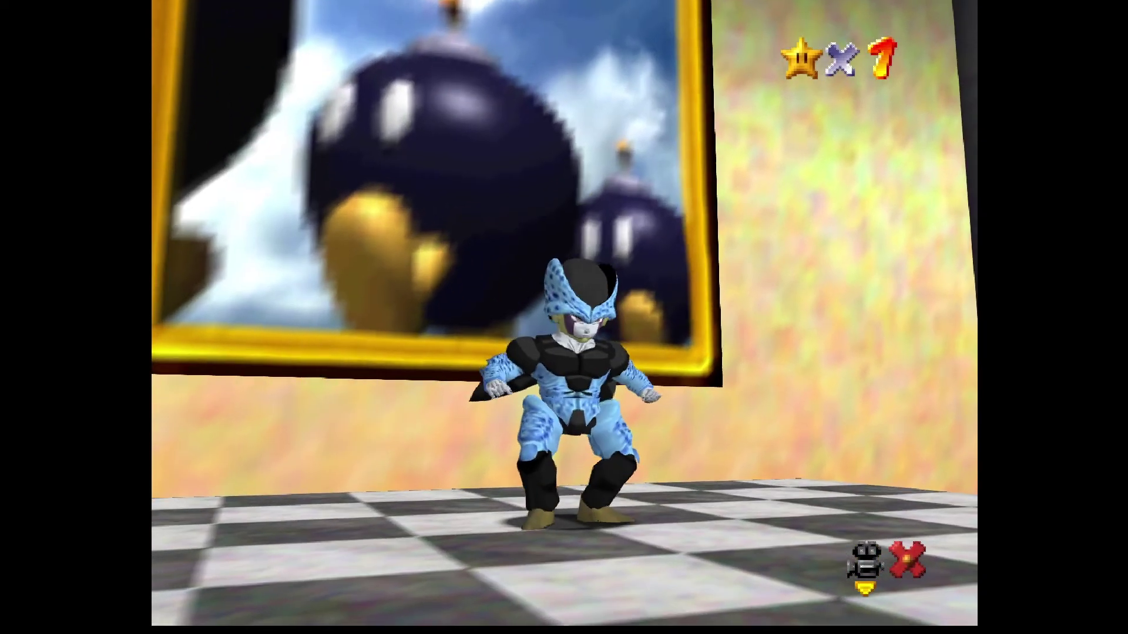
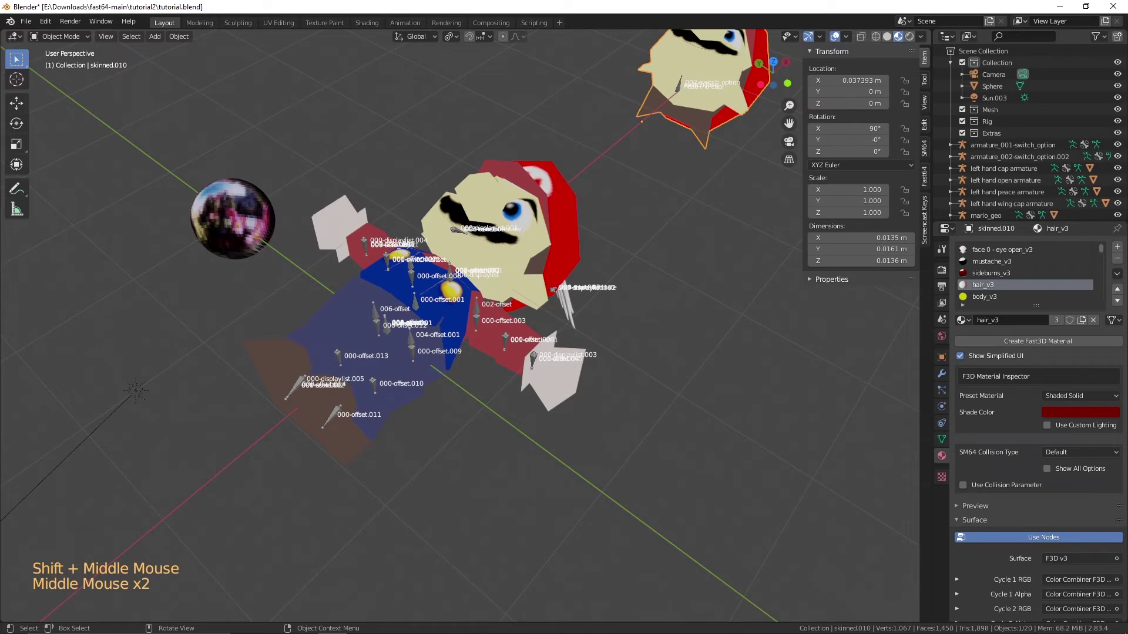
Step: Select the mario_geo armature on the lying model and enter Pose Mode
scroll("down", 3)
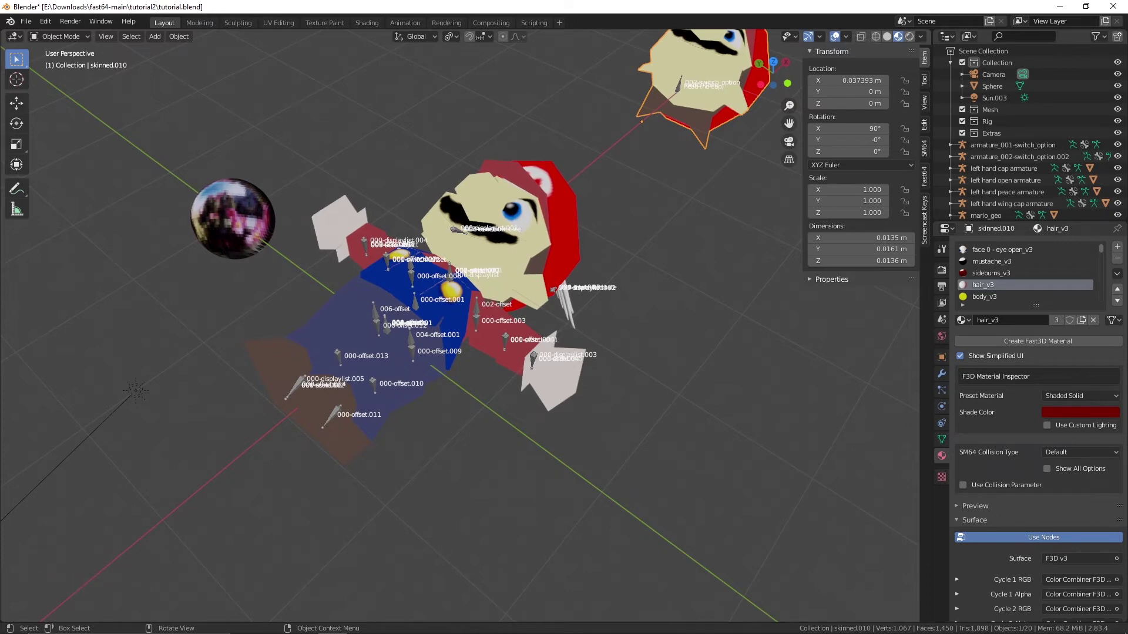
middle_click(414, 447)
middle_click(349, 476)
scroll("up", 3)
middle_click(338, 448)
middle_click(418, 434)
middle_click(392, 435)
left_click(345, 431)
left_click(334, 434)
key("ctrl+Tab")
Step: Re-crumple the bones: rotate 002-offset and 004-offset 90 degrees about Z and flip 000-offset.006 180 degrees about Y
middle_click(360, 423)
key("r")
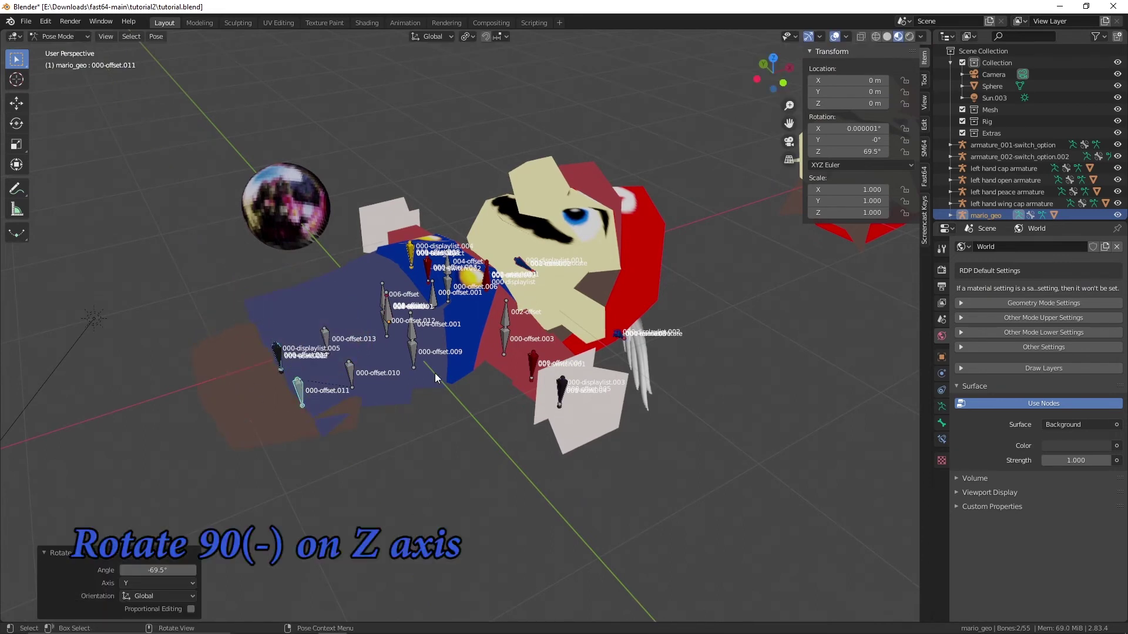
left_click(517, 327)
key("r")
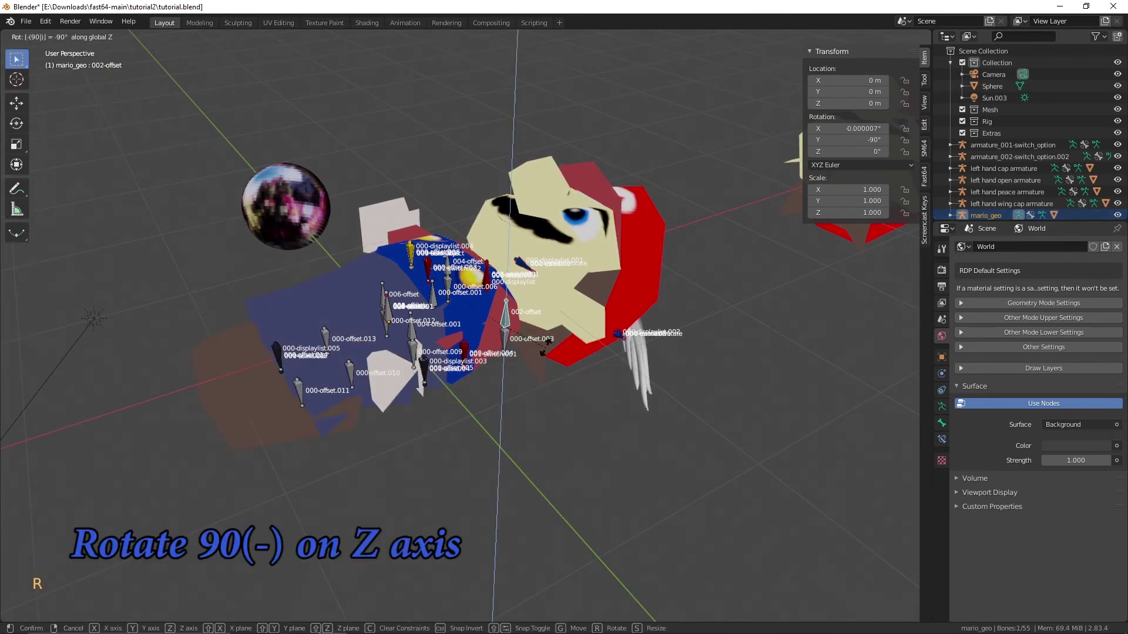
left_click(448, 262)
key("r")
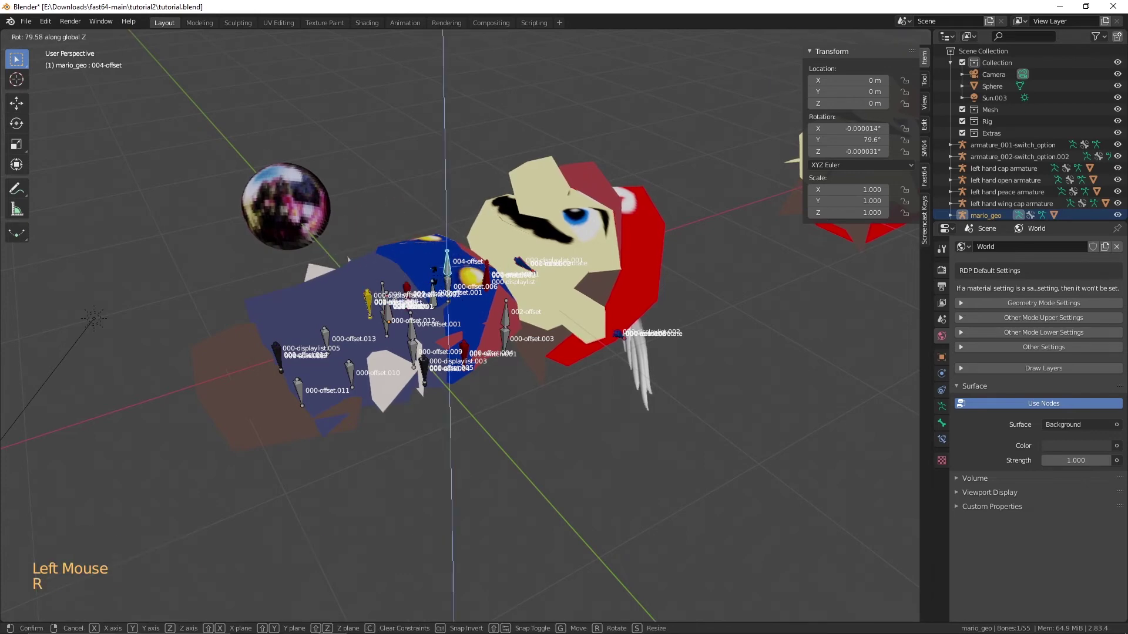
middle_click(434, 295)
left_click(404, 328)
double_click(497, 334)
middle_click(488, 352)
left_click(465, 303)
middle_click(467, 309)
key("r")
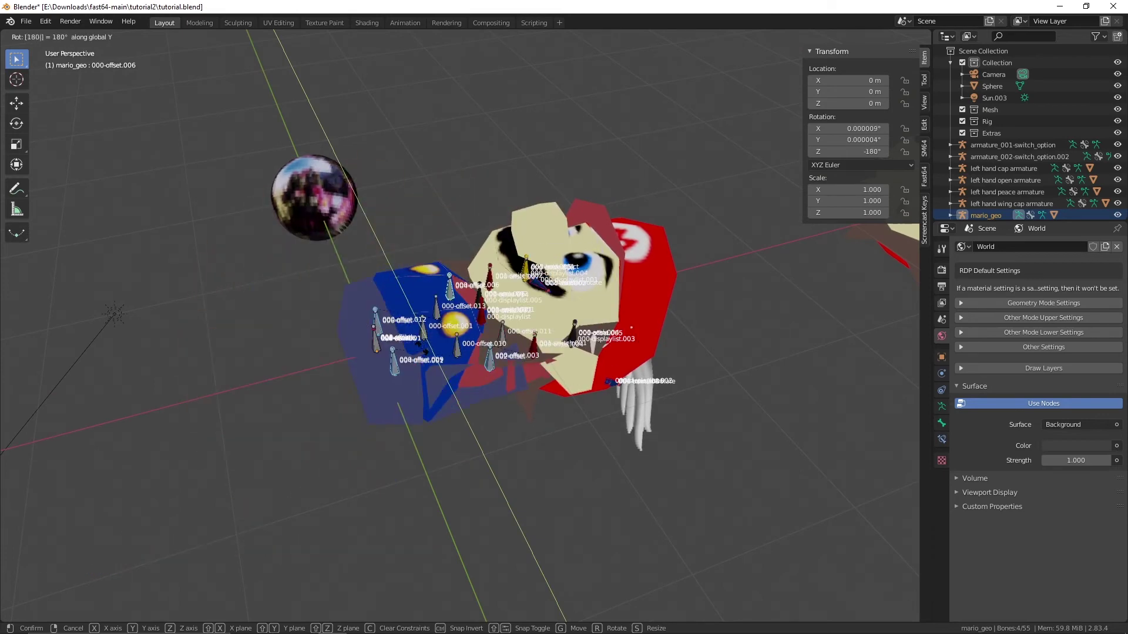
Step: Check the folded pose and apply it as the armature's rest pose from the SM64 sidebar
middle_click(384, 374)
middle_click(436, 381)
scroll("up", 3)
scroll("up", 3)
left_click(931, 157)
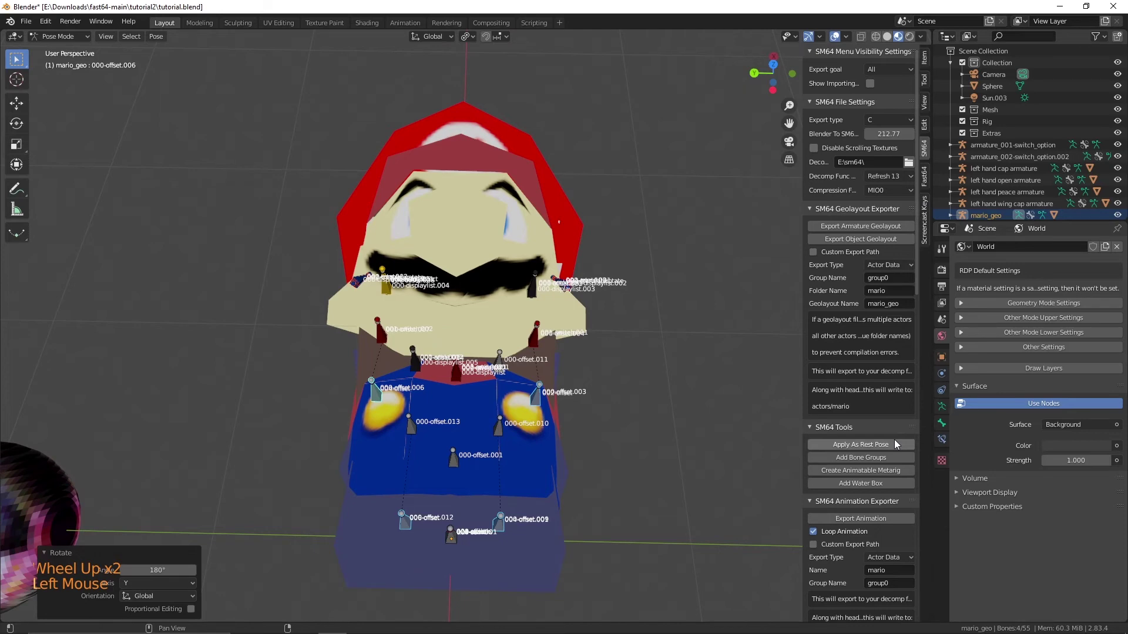
left_click(898, 447)
middle_click(529, 404)
left_click(435, 415)
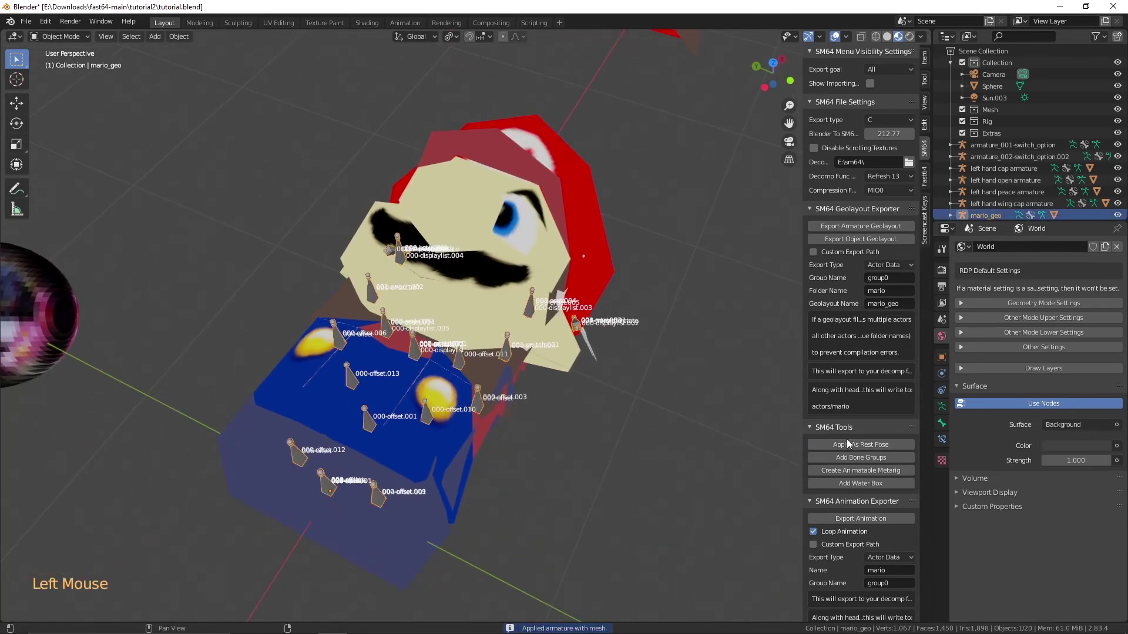
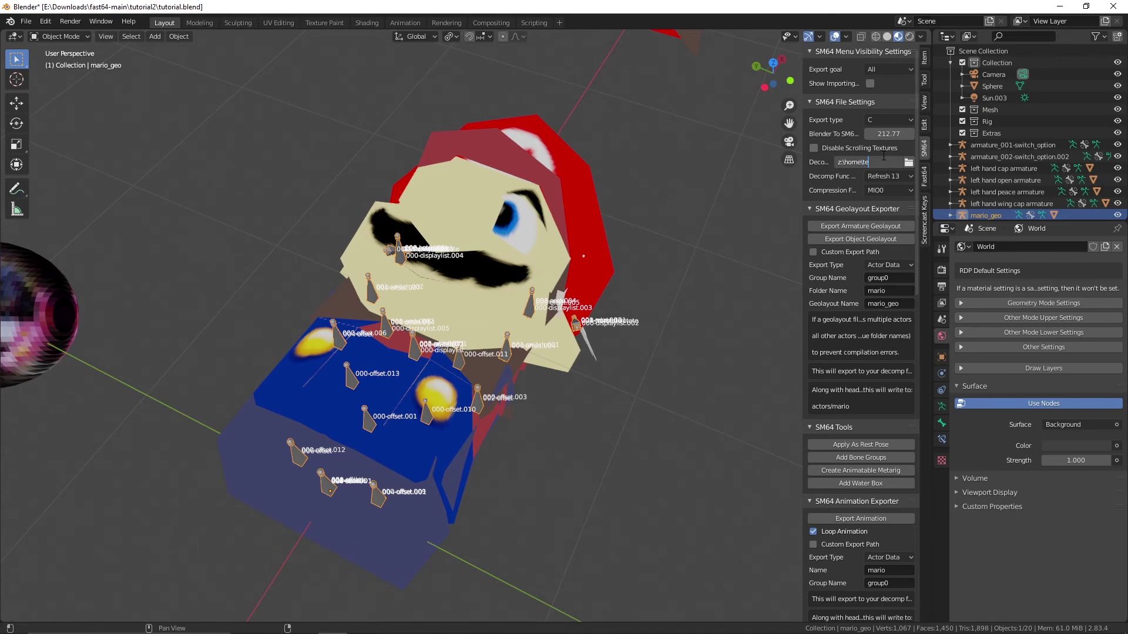
Step: Set the SM64 Decomp folder path and select the mario_geo armature
key("BackSpace")
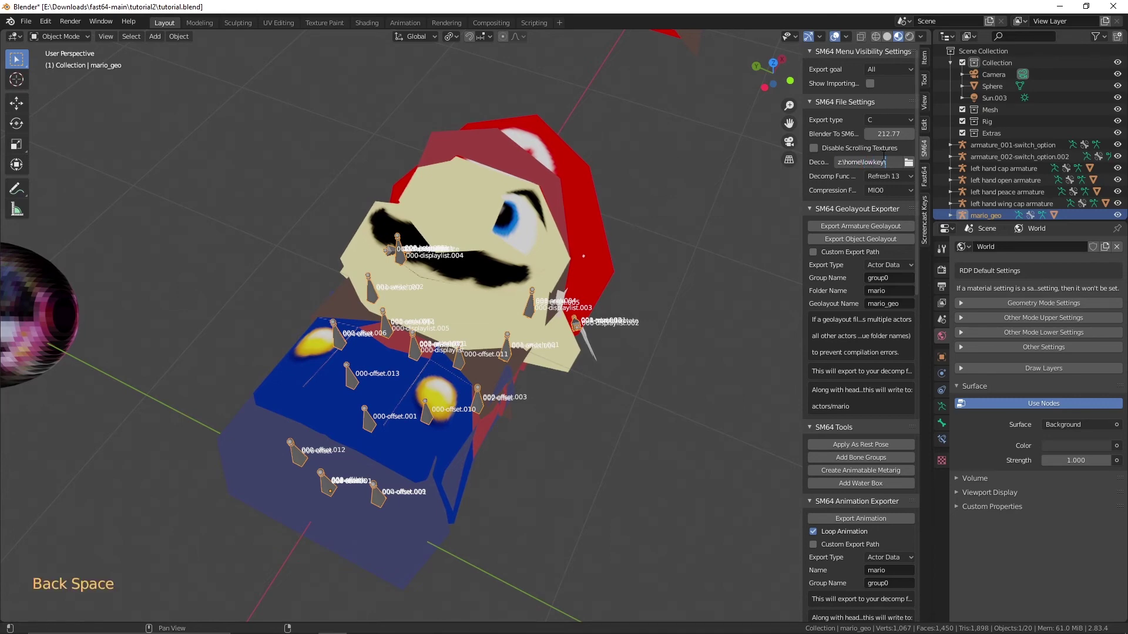
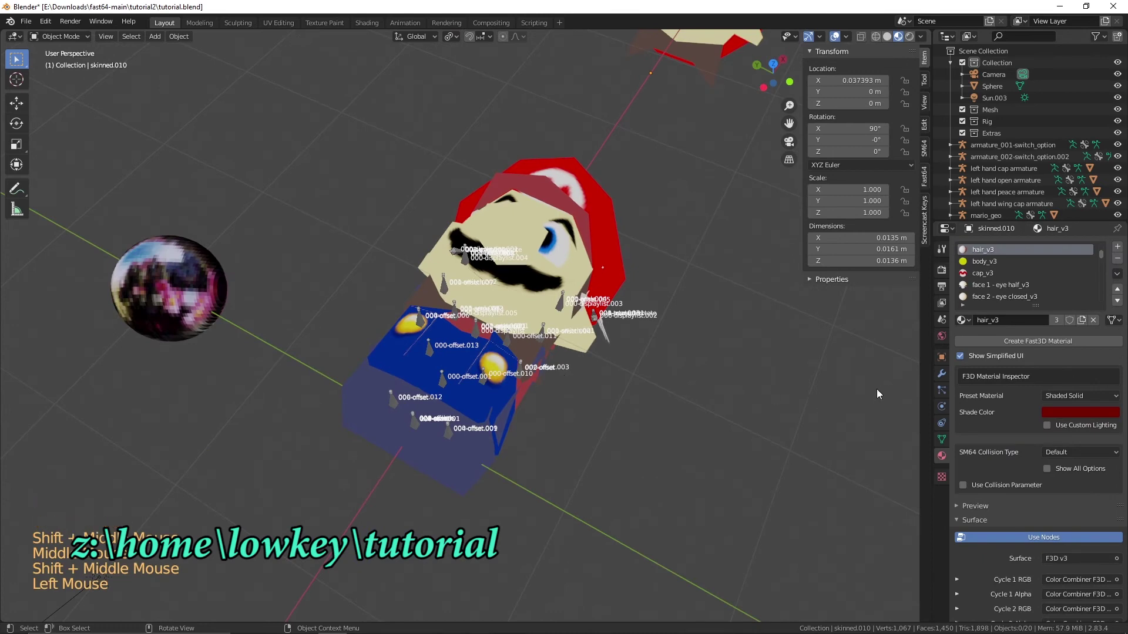
scroll("up", 3)
left_click(502, 408)
Step: Export Mario's armature geolayout through the Fast64 SM64 exporter
left_click(494, 406)
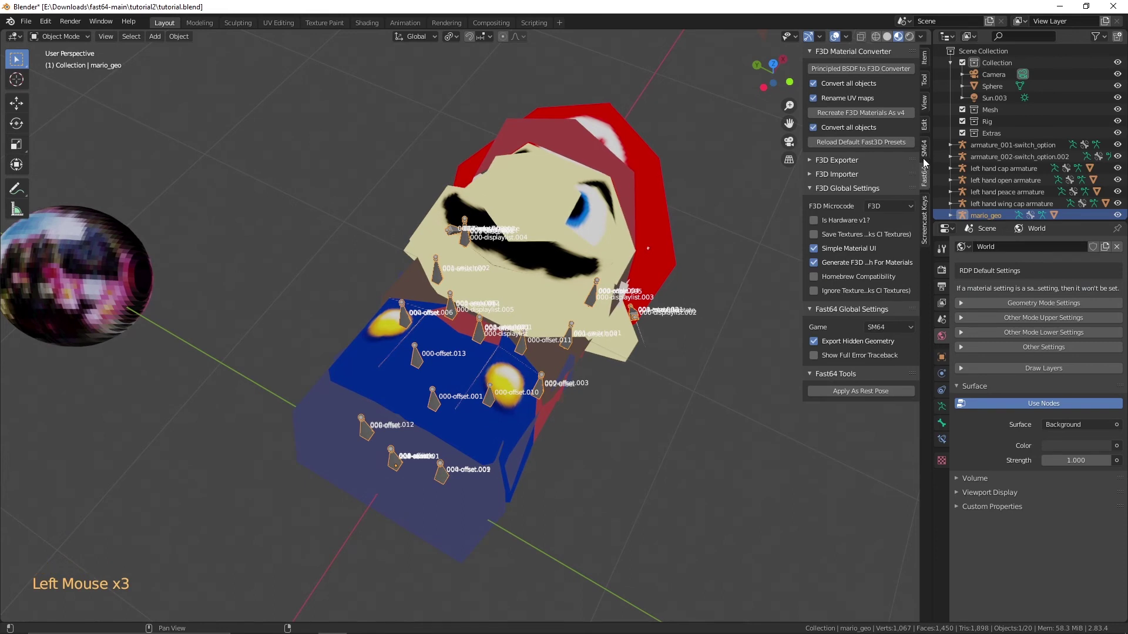
left_click(928, 166)
left_click(899, 231)
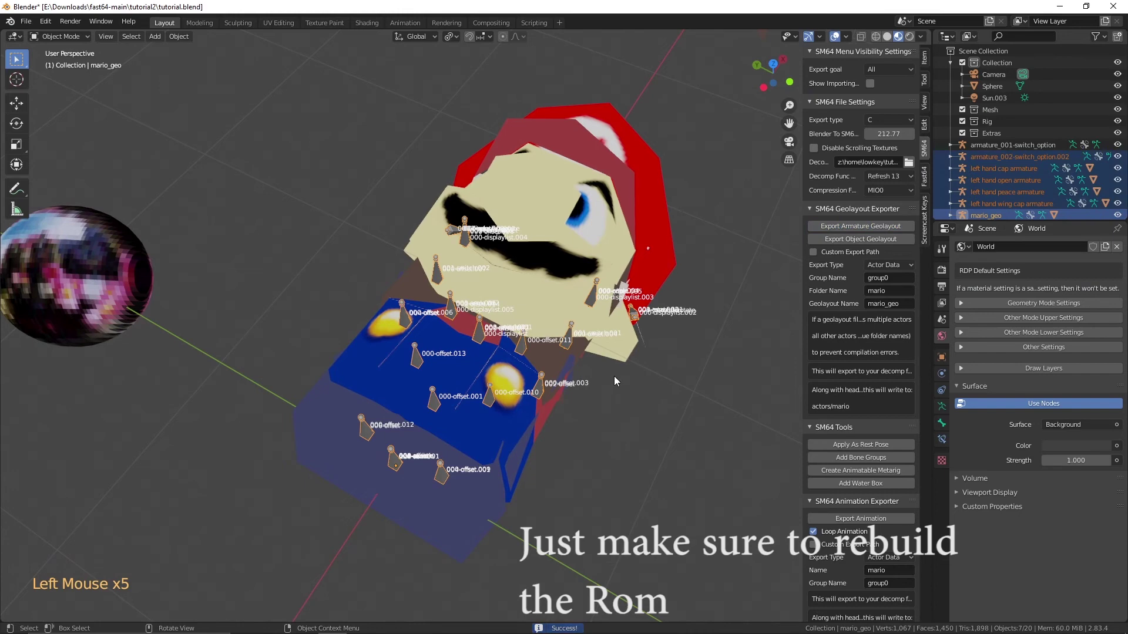
scroll("down", 3)
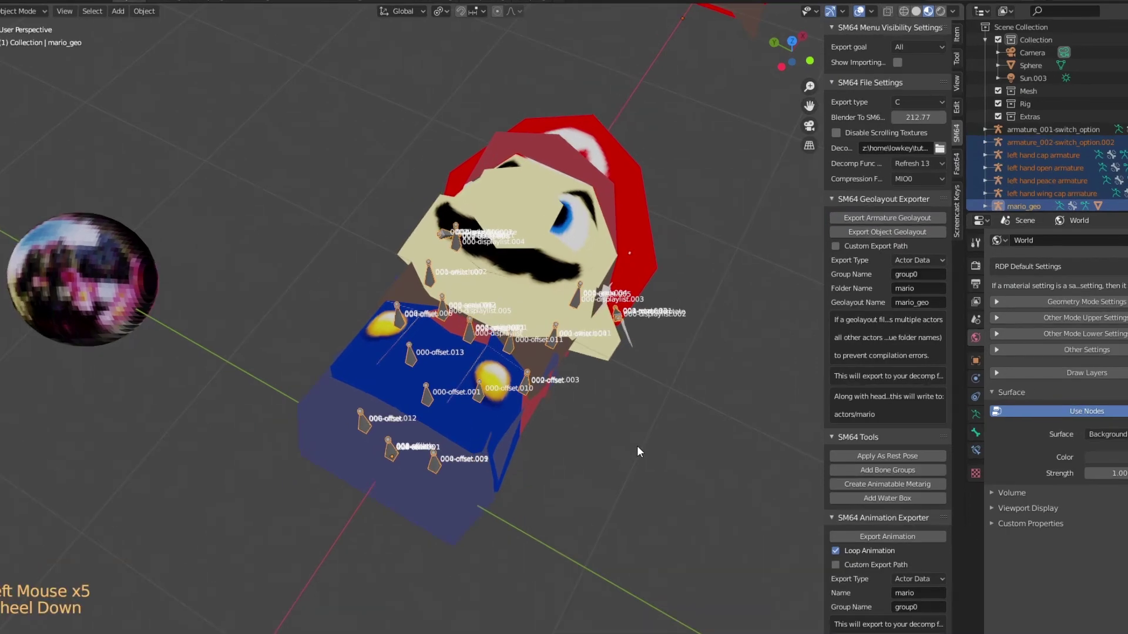